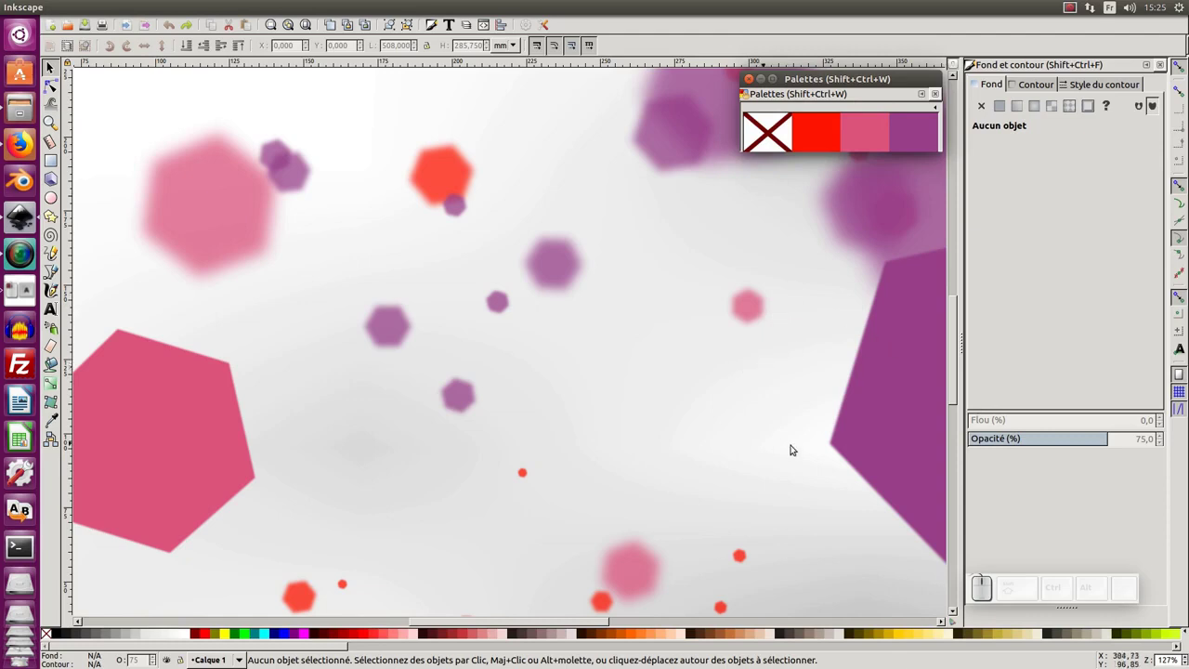
- Select the large purple hexagon and rename its swatch from 819 to couleur1
left_click(794, 380)
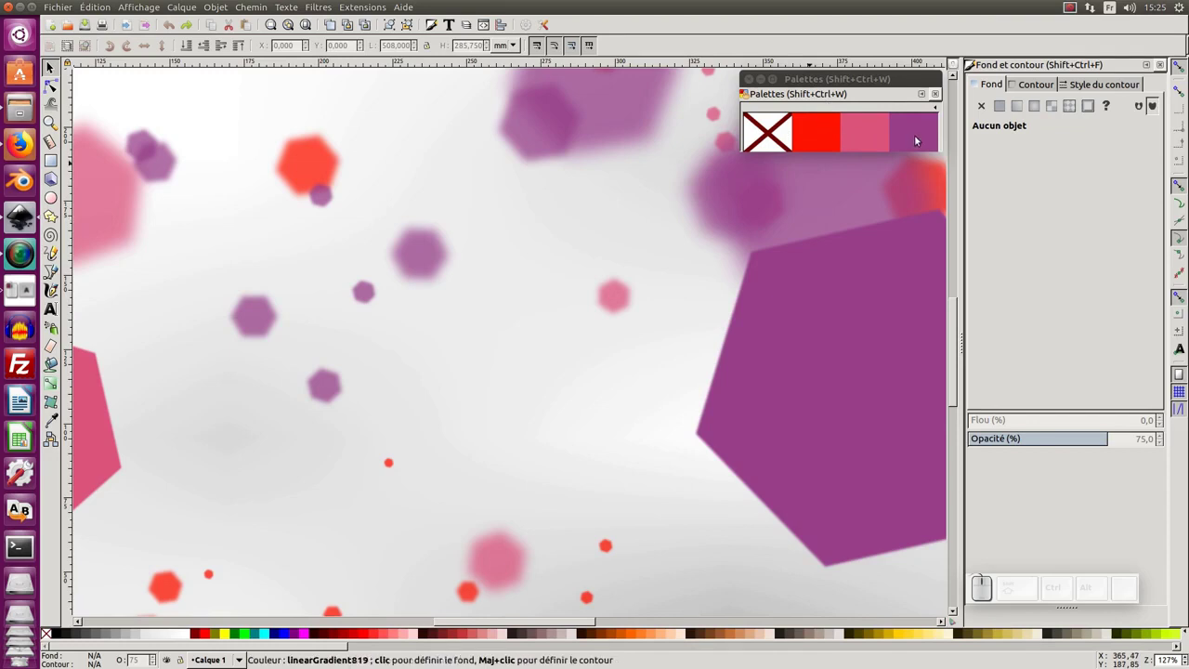
left_click(840, 390)
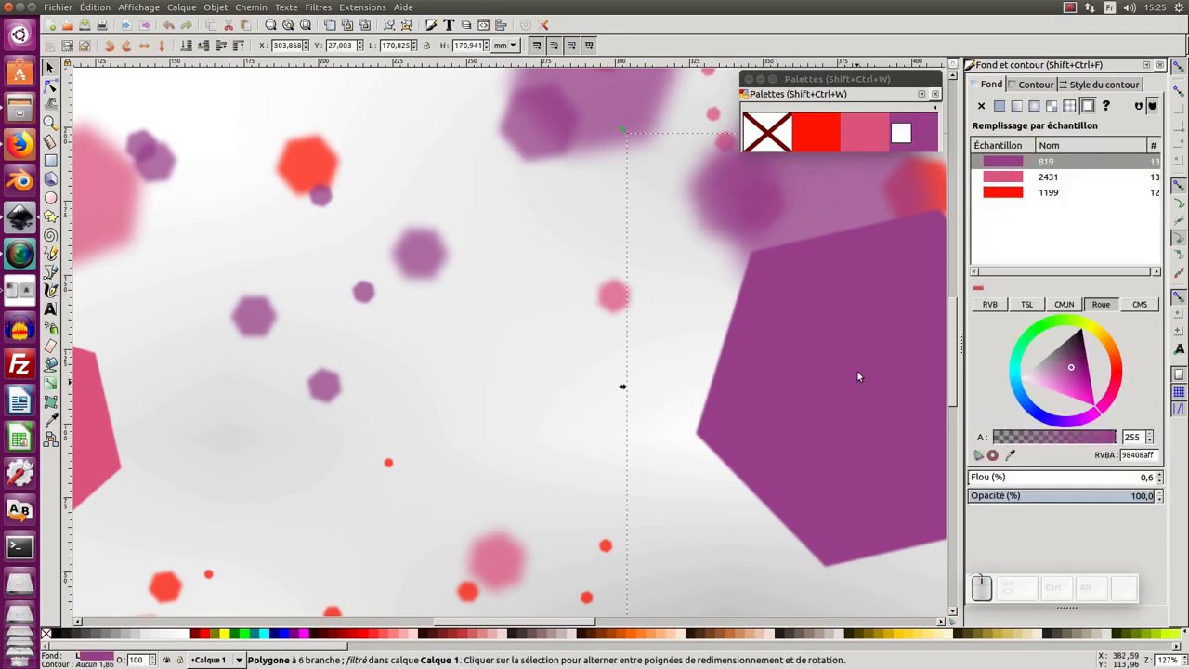
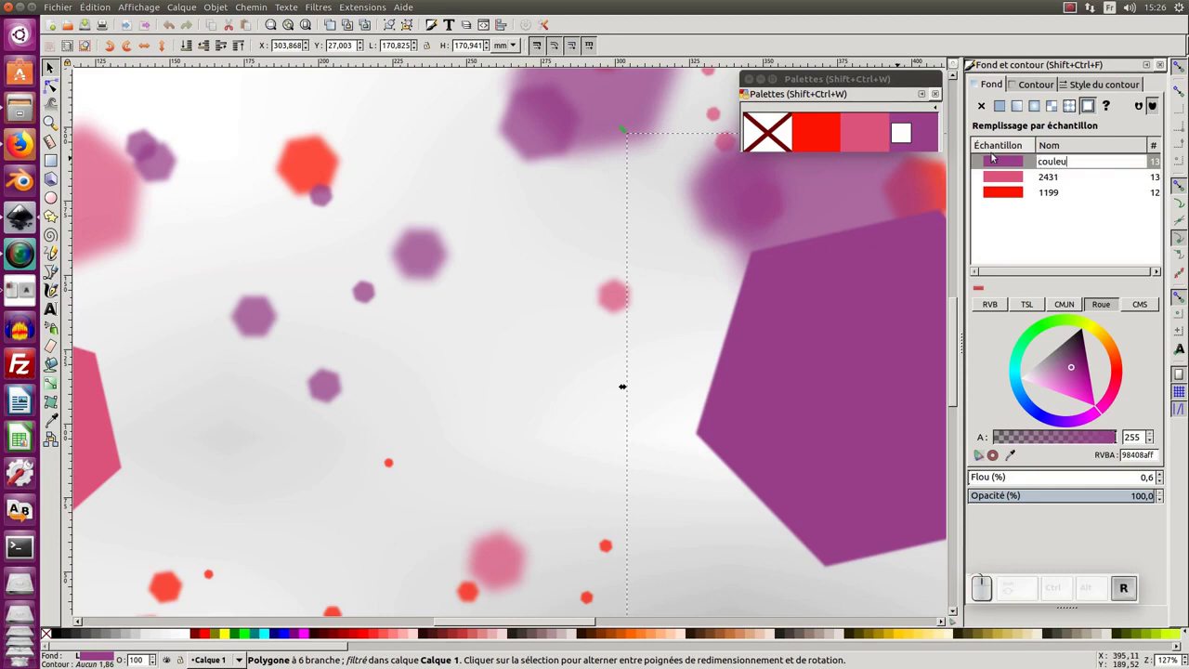
key("1")
key("Return")
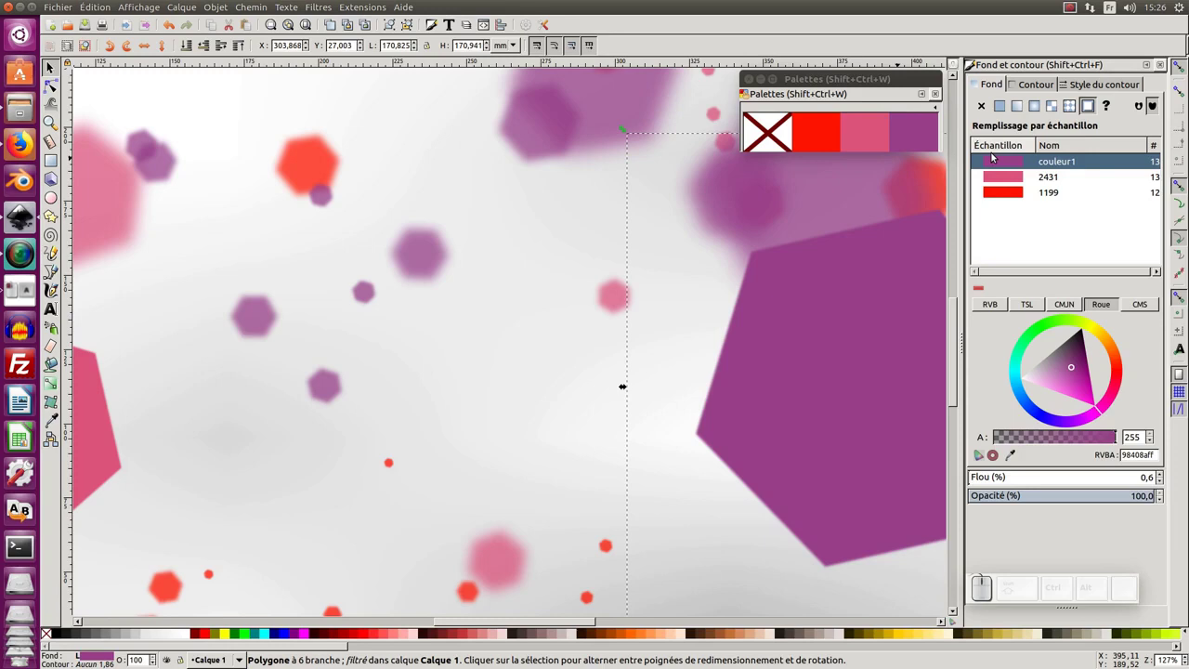
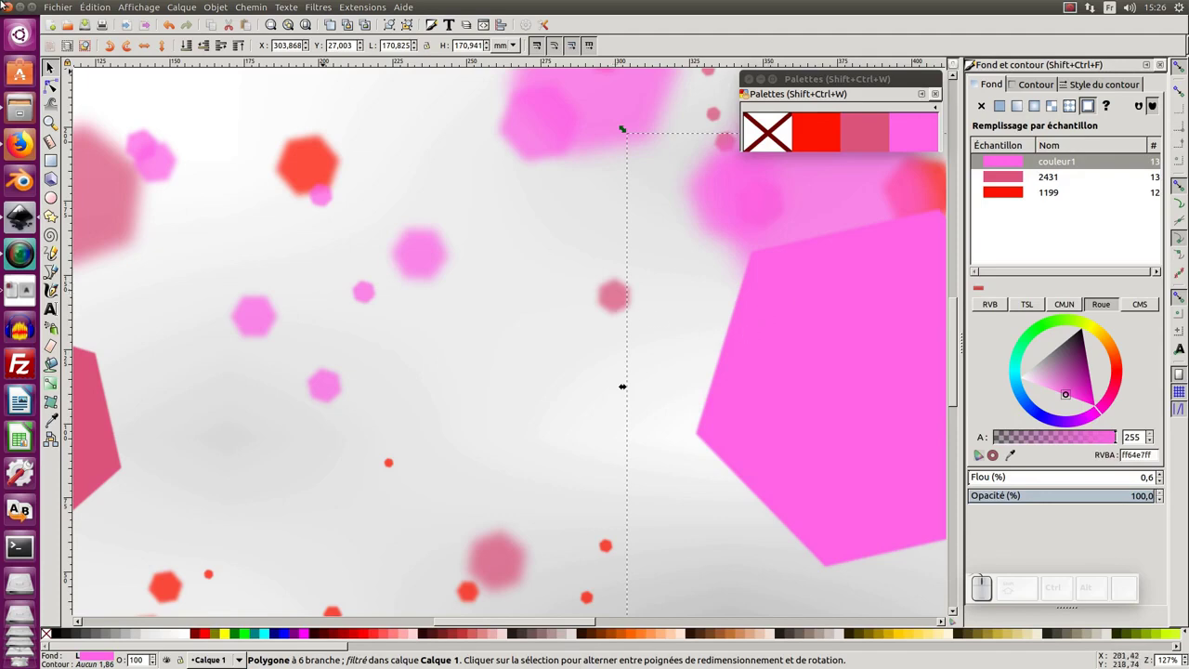
- Start a new blank document from the File menu
left_click(67, 7)
left_click(60, 24)
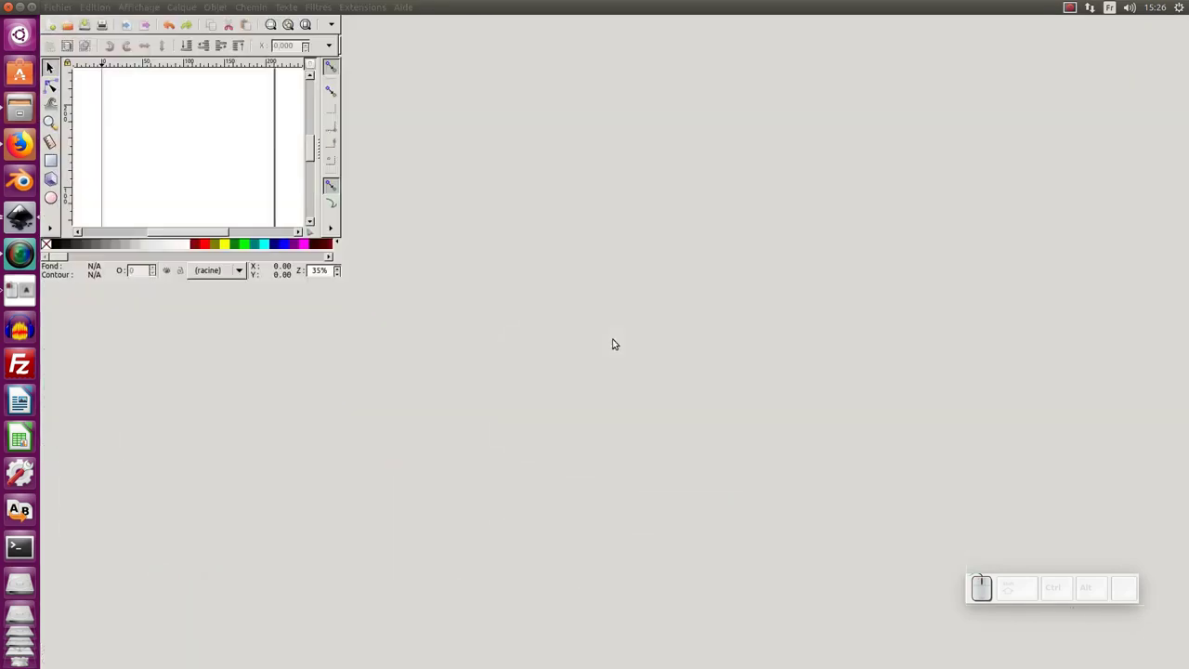
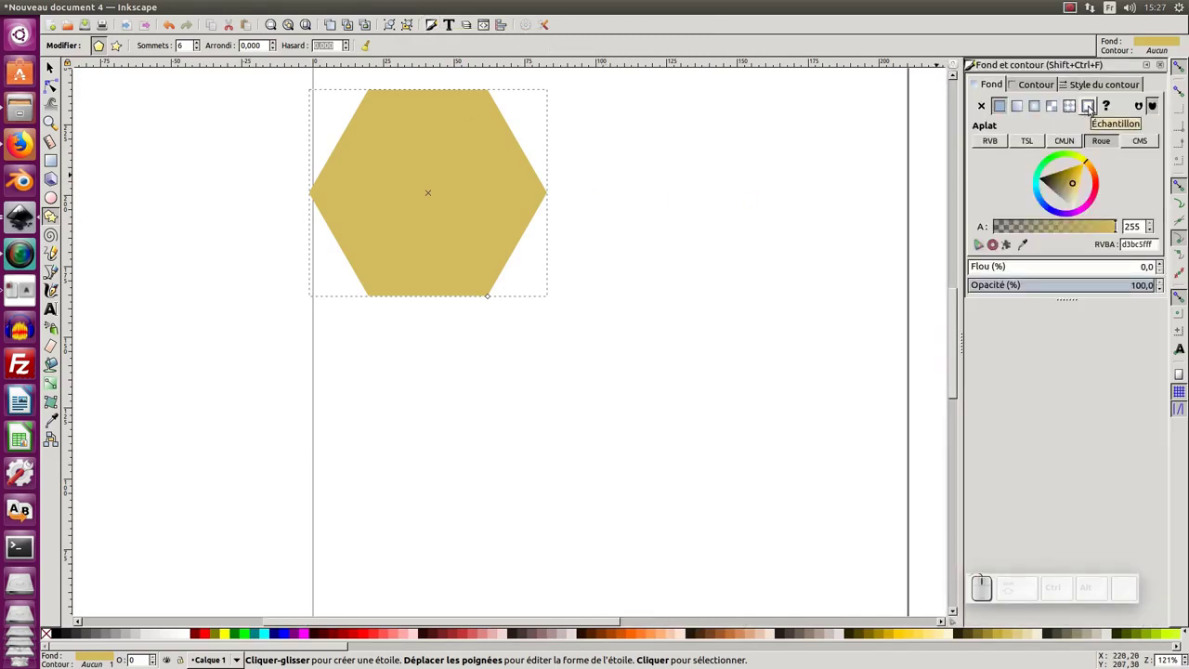
- Convert the yellow hexagon's fill to a swatch and rename it from 3788 to couleur1
left_click(1089, 110)
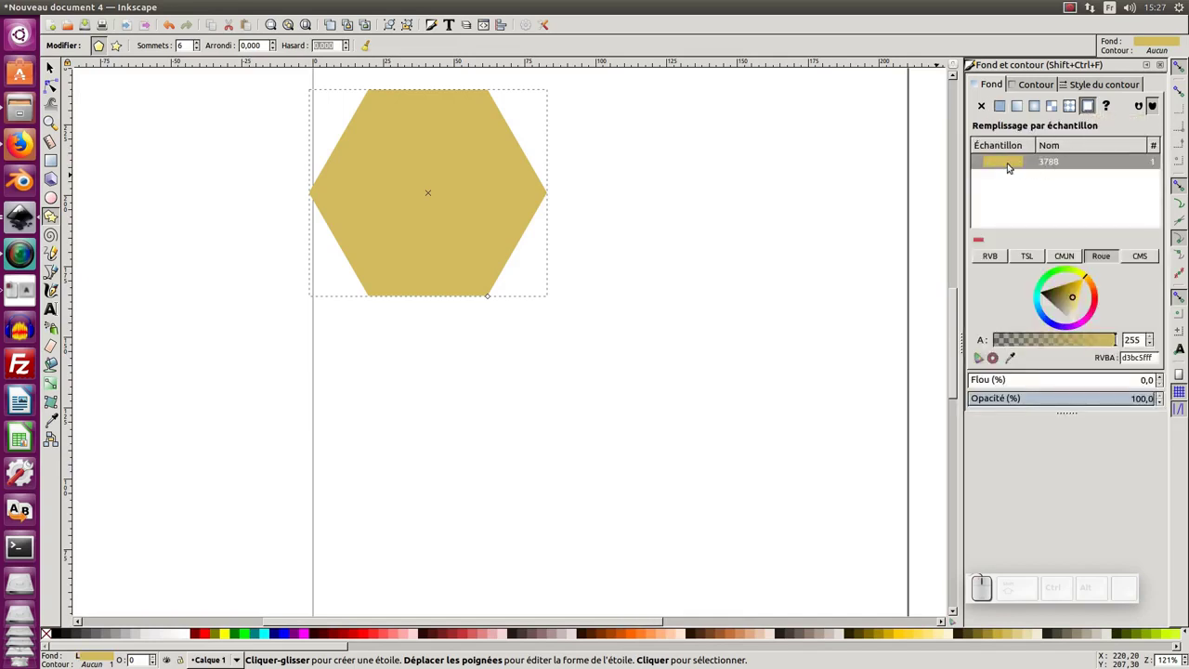
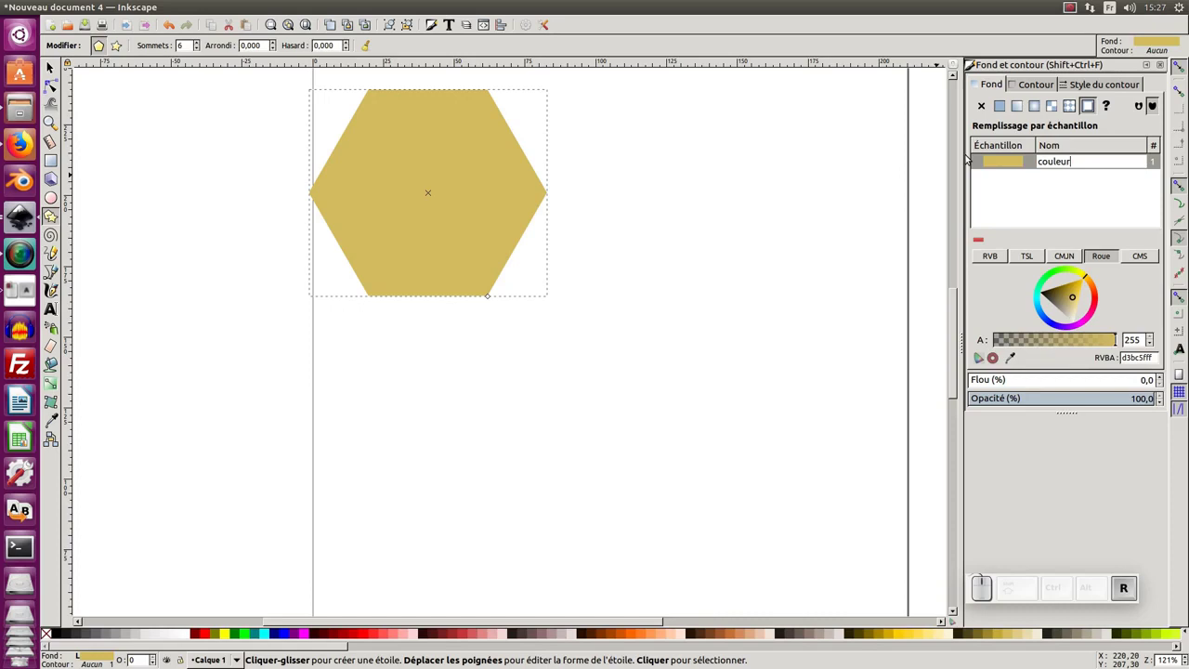
key("KP_1")
key("KP_Enter")
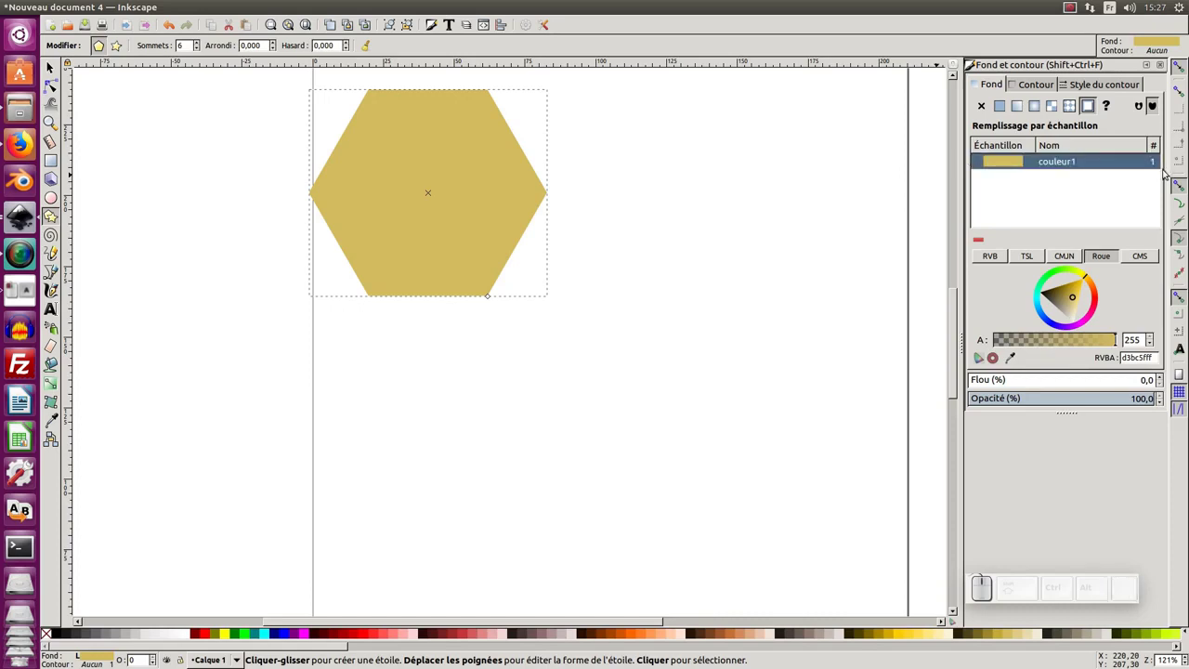
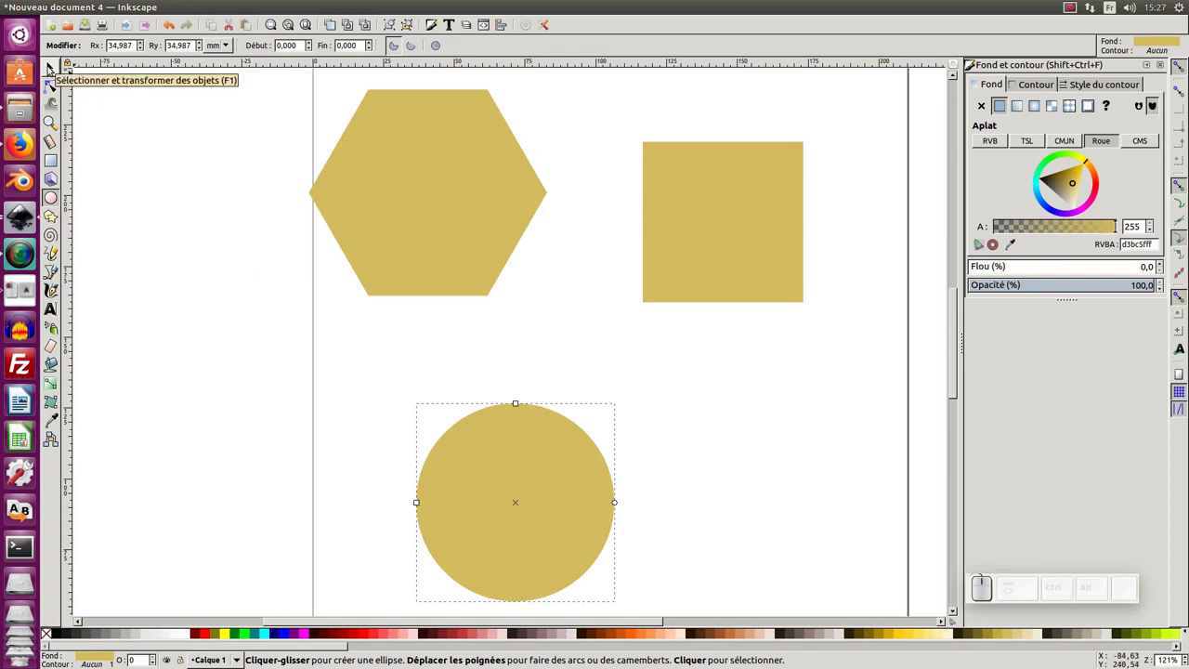
- With the Selector, select the hexagon and bring up the Swatches palette holding couleur1
key("F1")
left_click(511, 496)
left_click(733, 246)
left_click(835, 468)
left_click(432, 164)
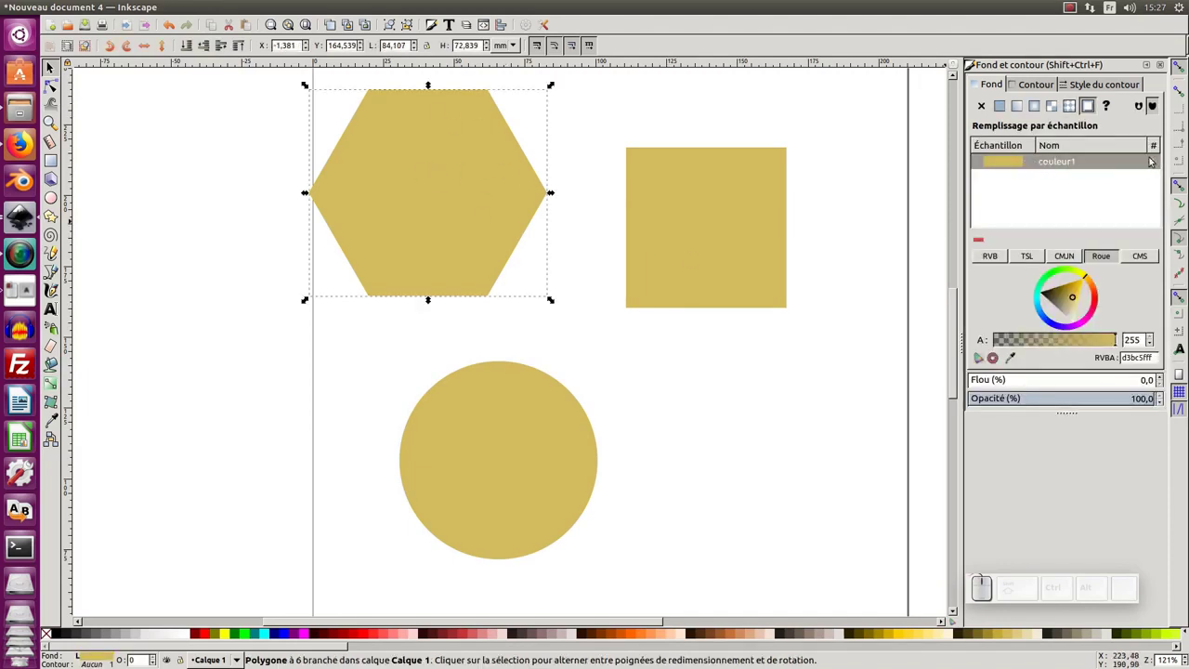
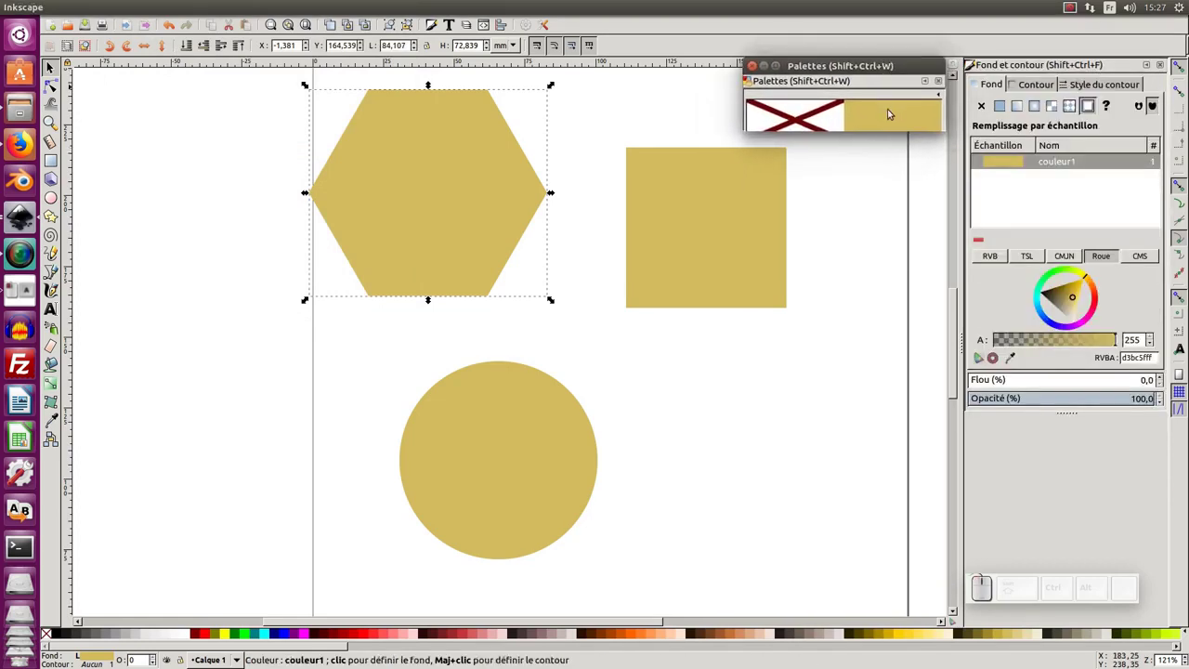
- Link the hexagon and the square to the couleur1 swatch from the Palettes dialog
left_click(896, 114)
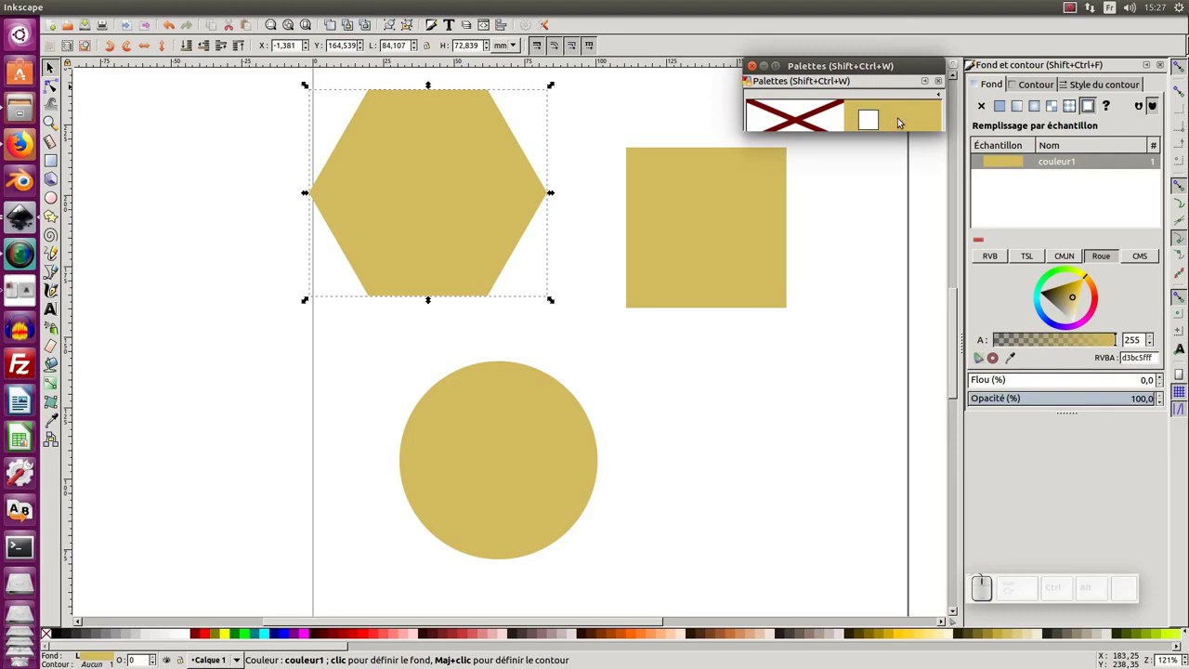
left_click_drag(914, 118, 739, 232)
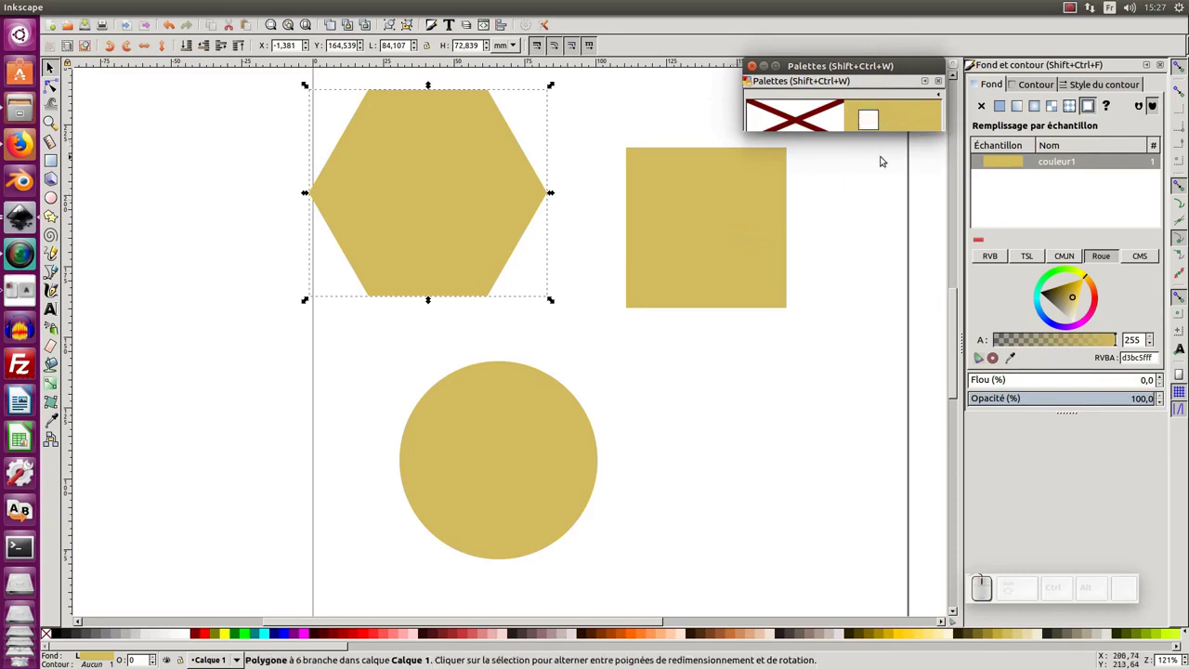
left_click(873, 176)
left_click(766, 198)
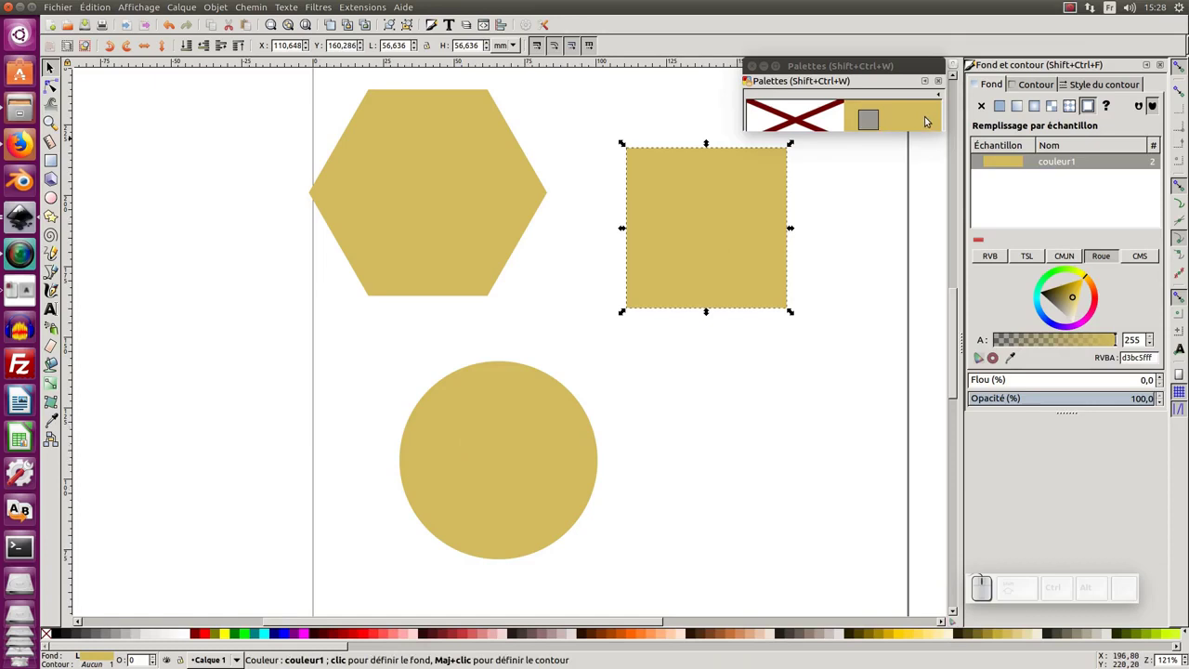
- Darken the shared couleur1 swatch to greyish brown, recolouring all linked shapes
left_click_drag(929, 117, 498, 468)
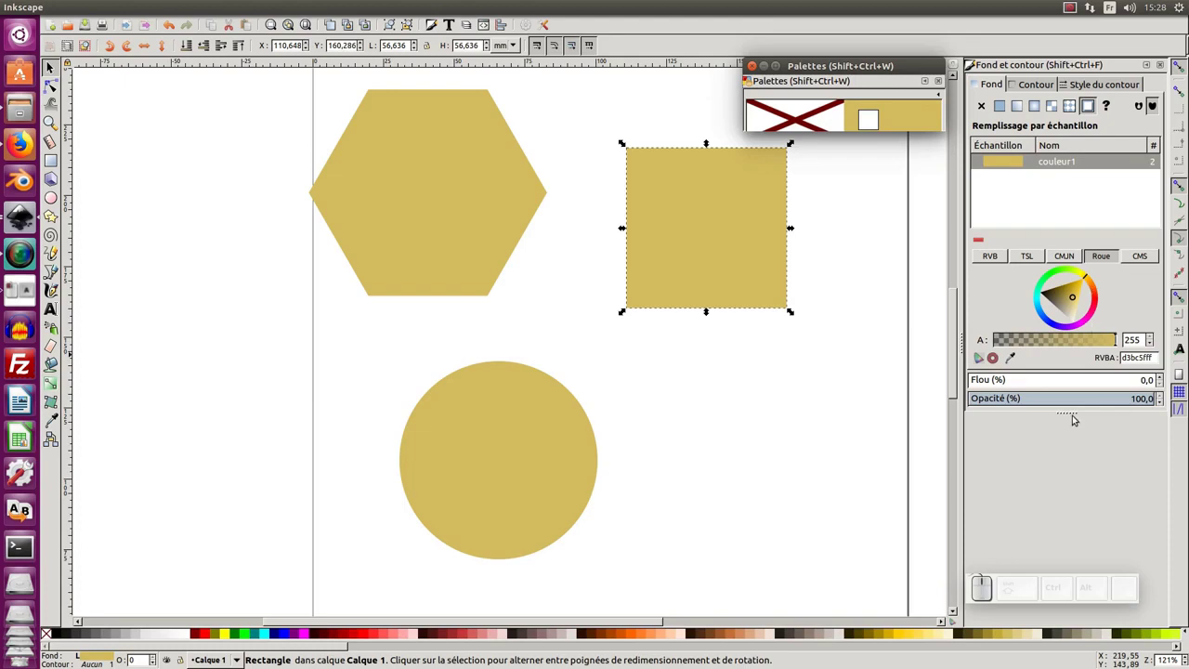